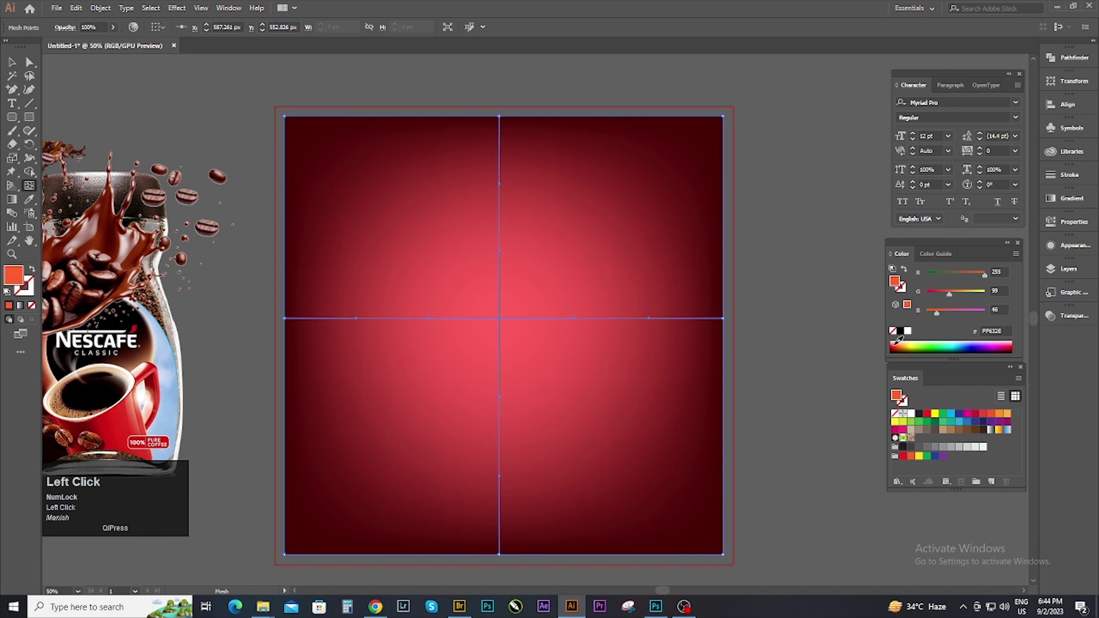
# Pull the mesh's central point down so the orange glow sits lower on the background
pyautogui.moveTo(34, 64); pyautogui.dragTo(502, 450)
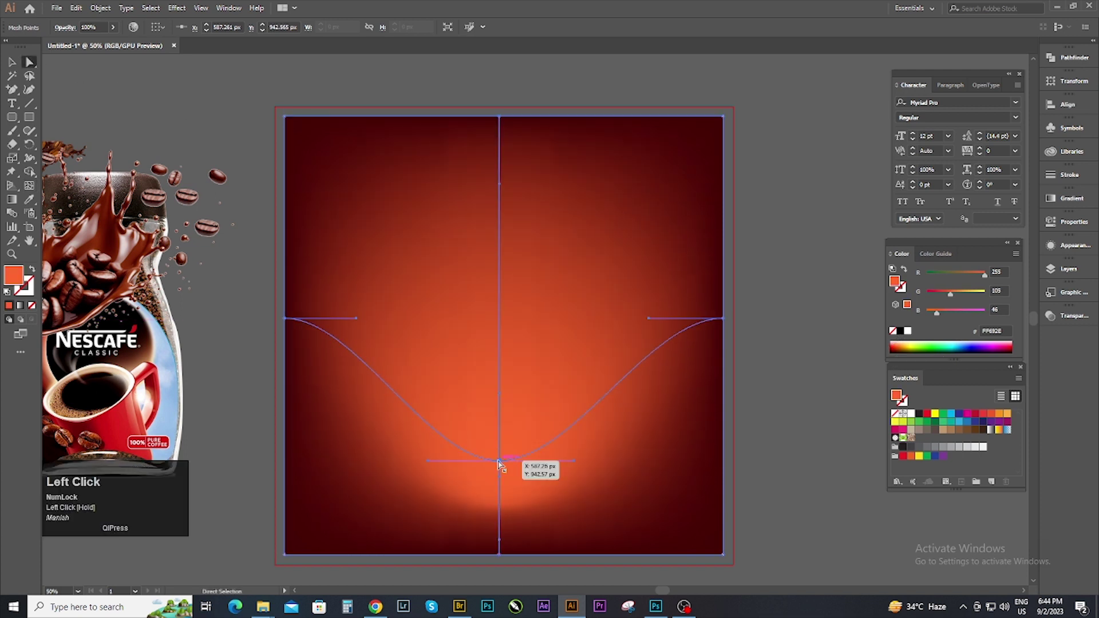
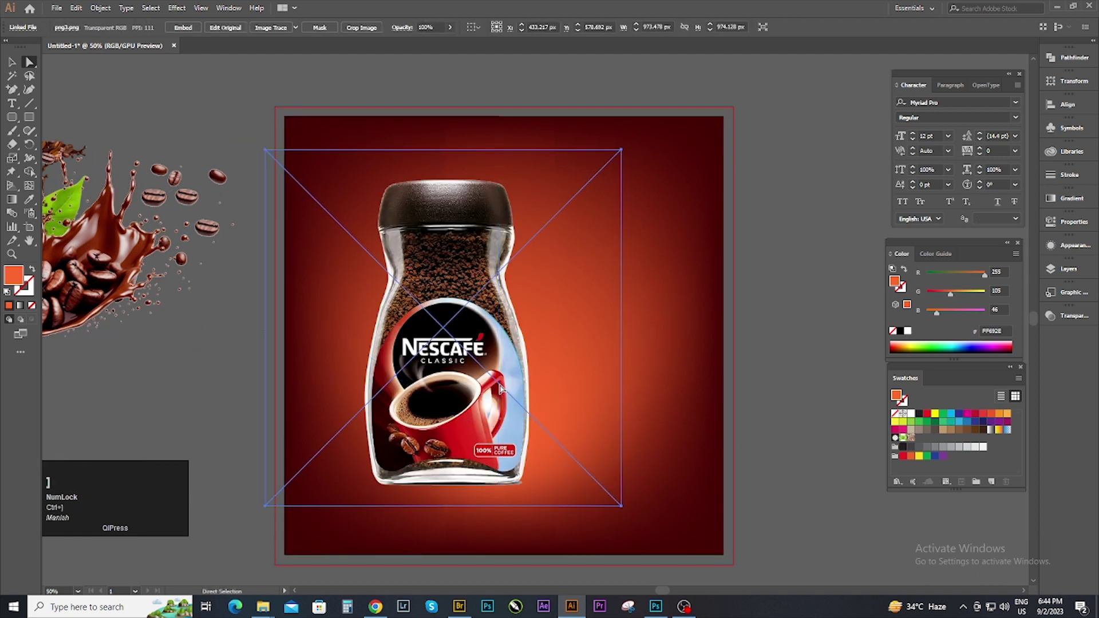
# Move the jar down toward the poster centre and lock the placed image layers in Layers
pyautogui.moveTo(495, 342); pyautogui.dragTo(15, 60)
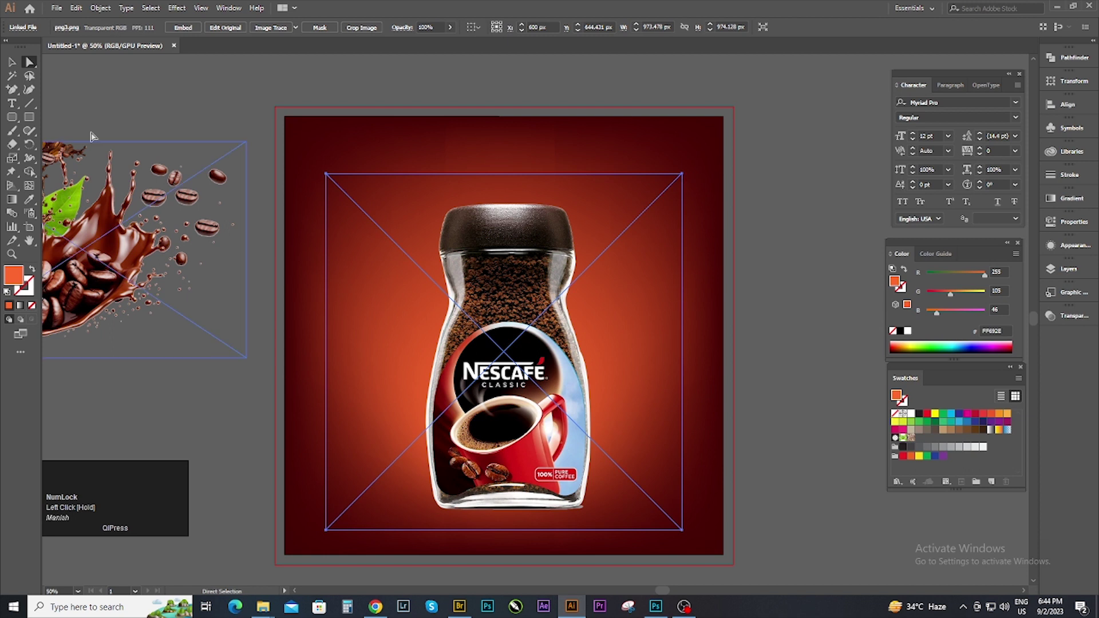
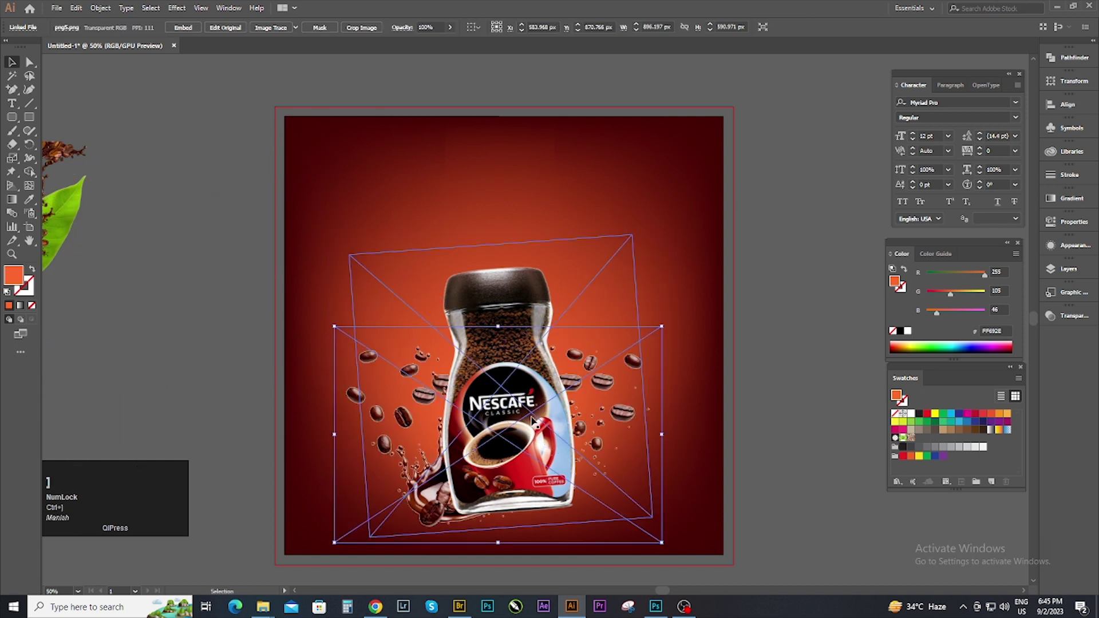
pyautogui.click(1064, 274)
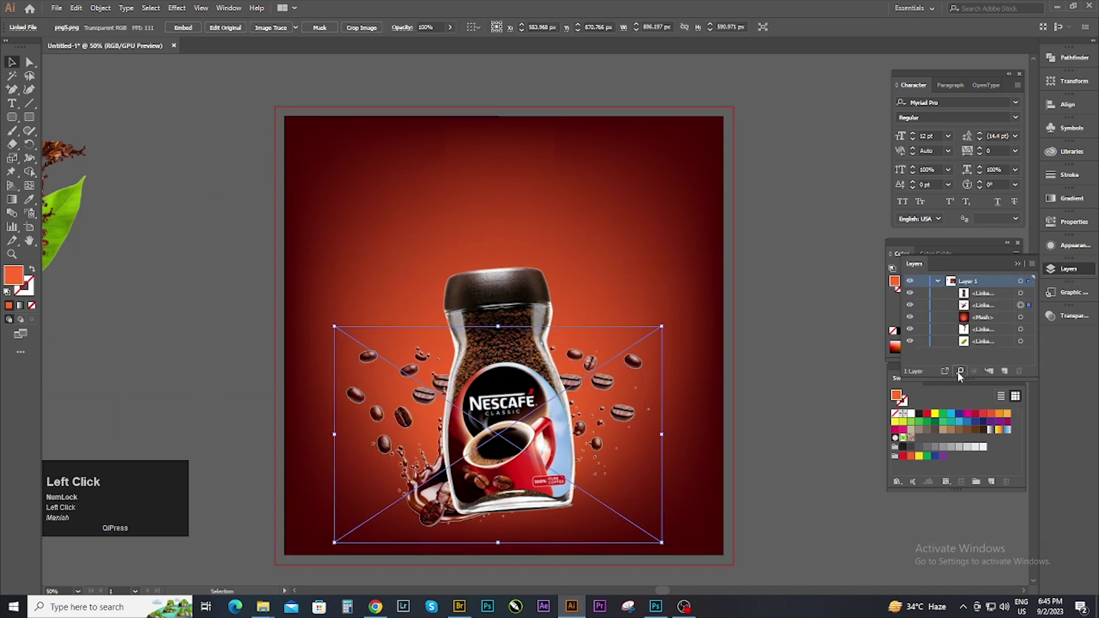
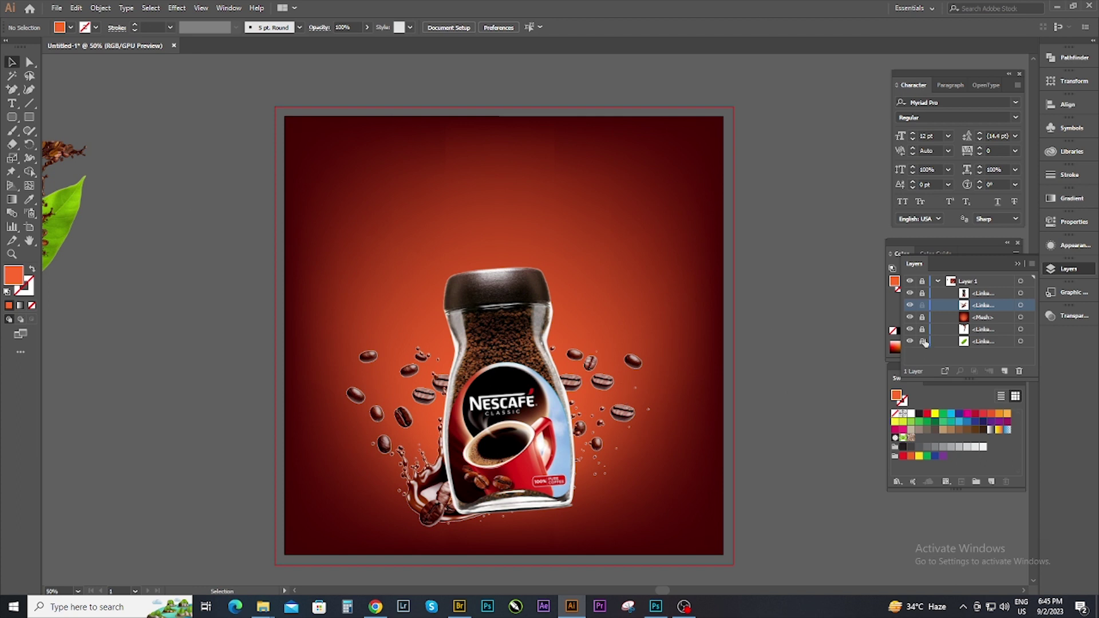
pyautogui.click(912, 306)
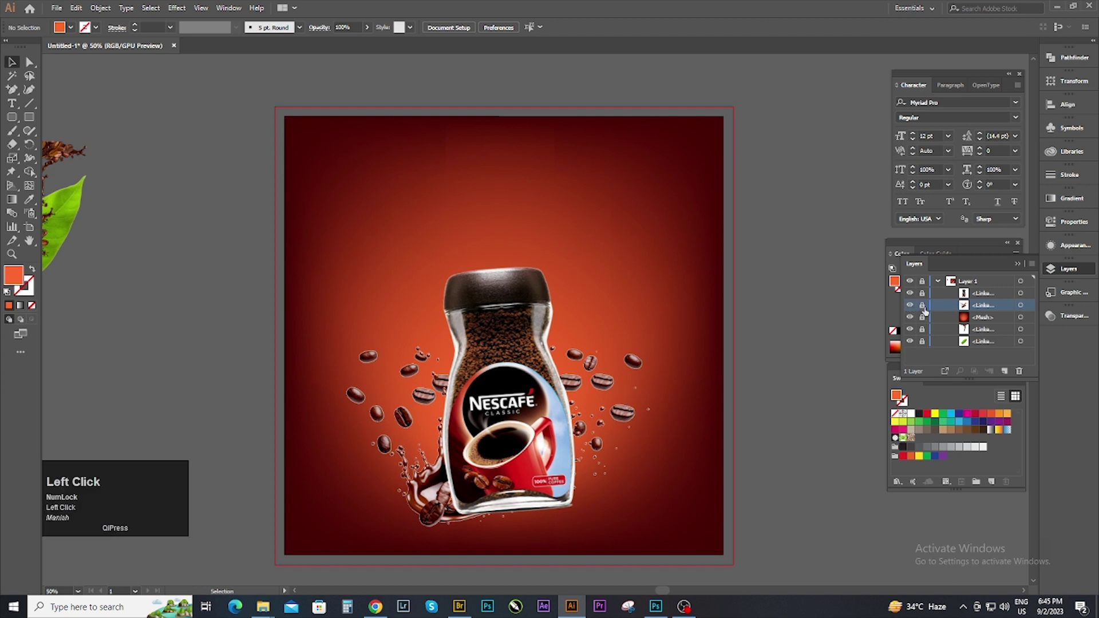
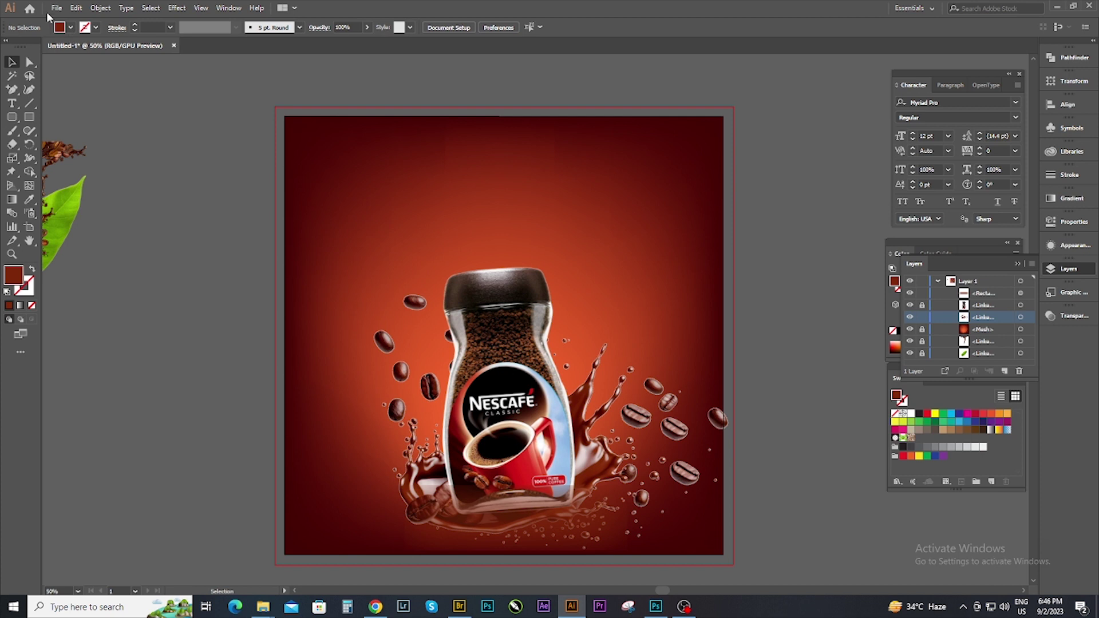
# Place the wide chocolate splash behind the jar and the bean-border images top right and left
pyautogui.click(14, 61)
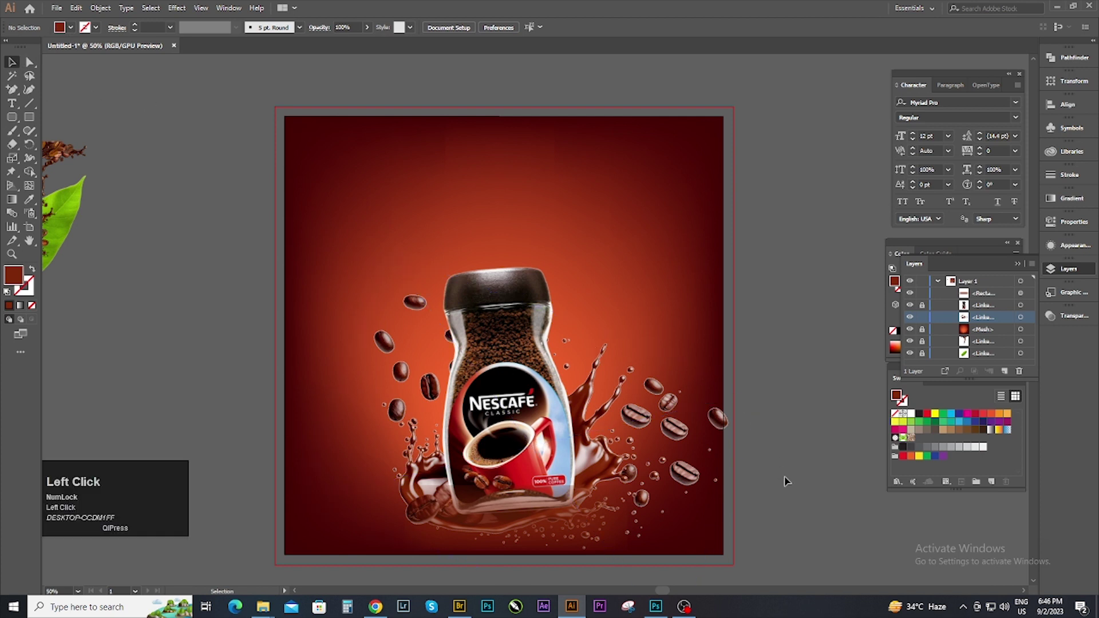
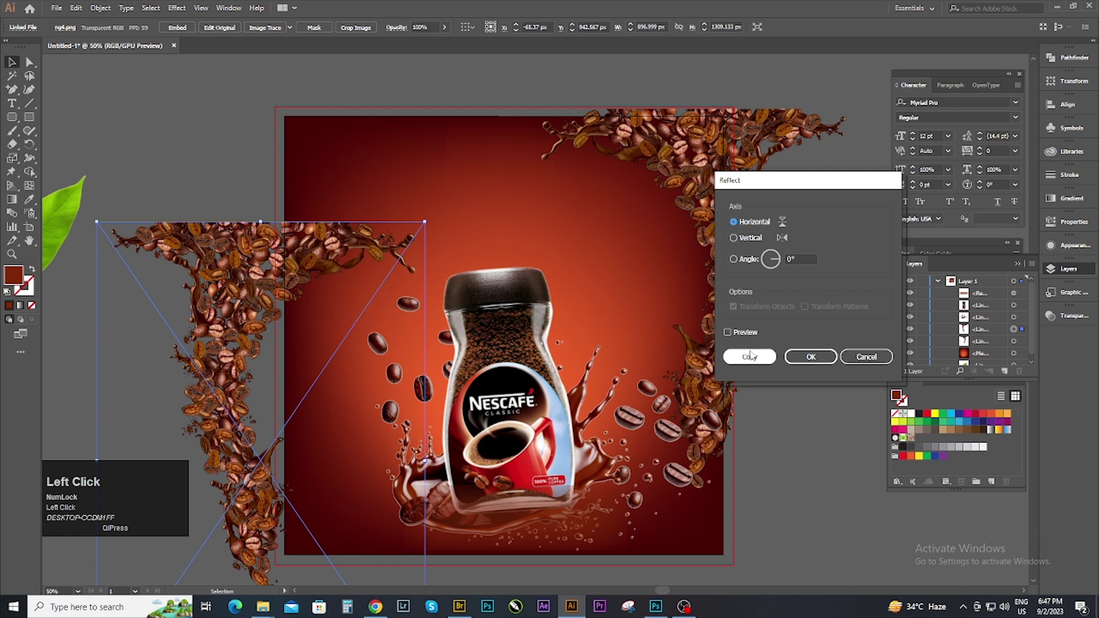
# Nudge the mirrored left bean border into place along the left edge with arrow keys
pyautogui.press('Right')
pyautogui.press('Down')
pyautogui.press('Left')
pyautogui.press('Down')
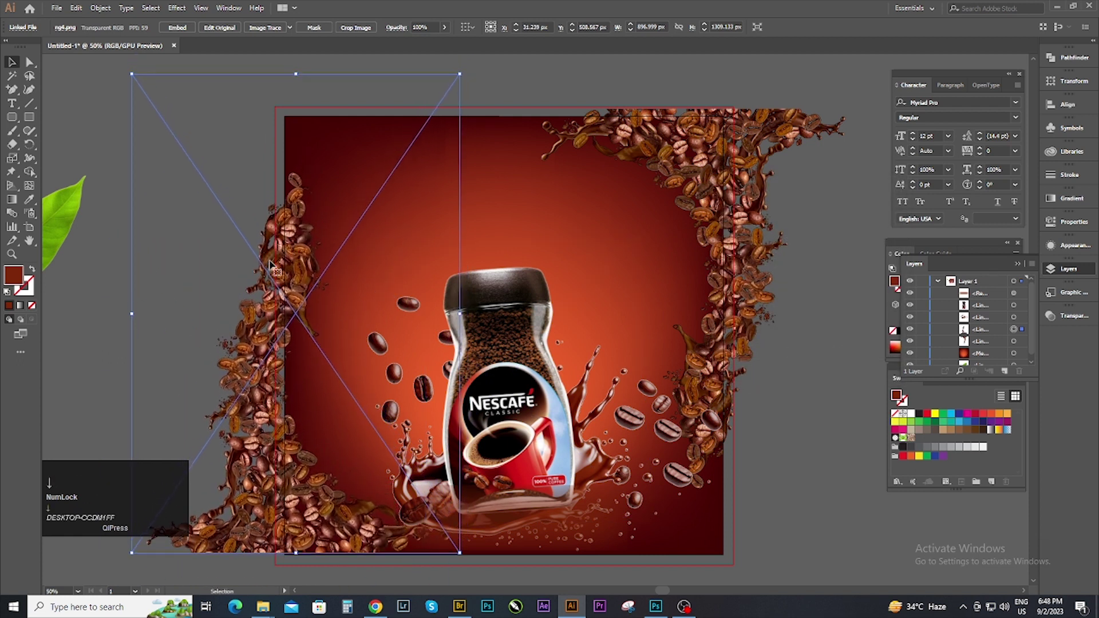
pyautogui.press('Left')
pyautogui.press('Down')
pyautogui.press('Right')
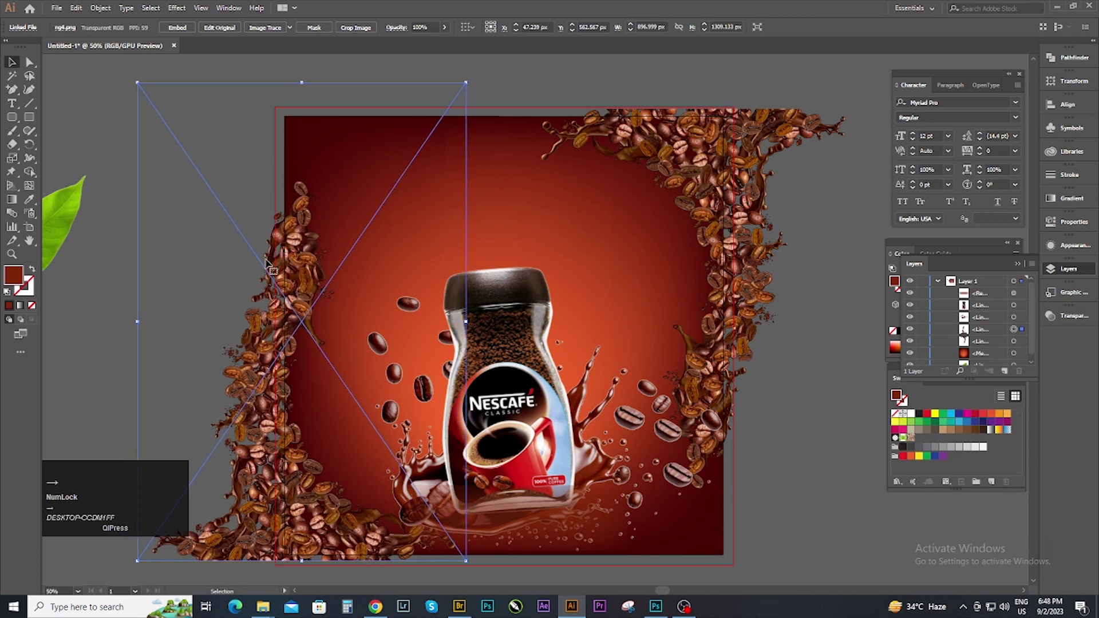
# Select both bean borders together so their blend can be set to Lighten
pyautogui.click(88, 144)
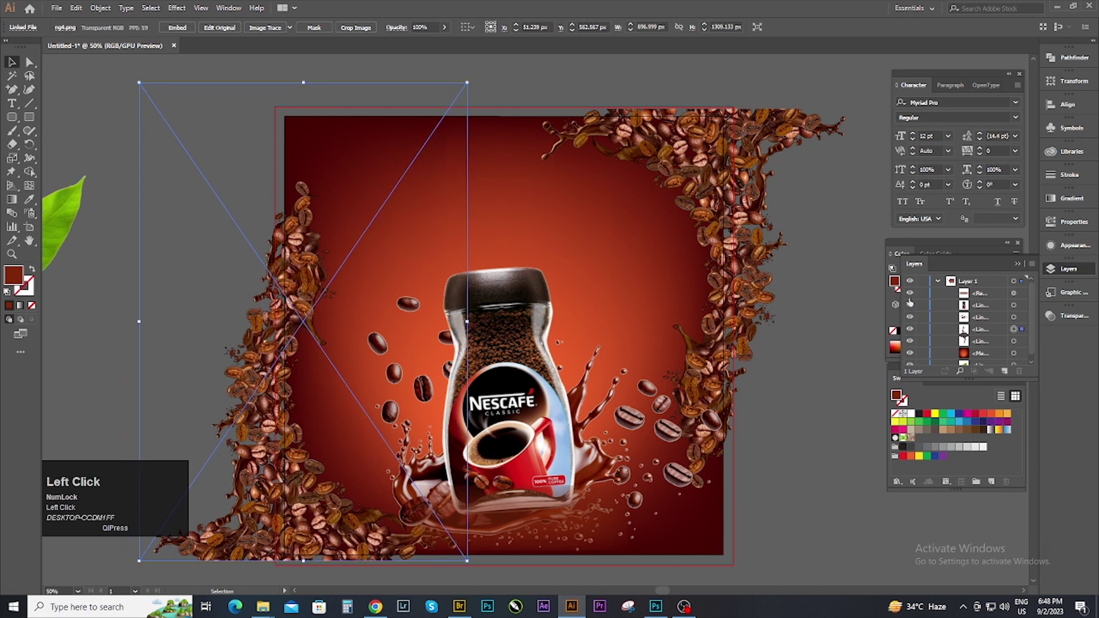
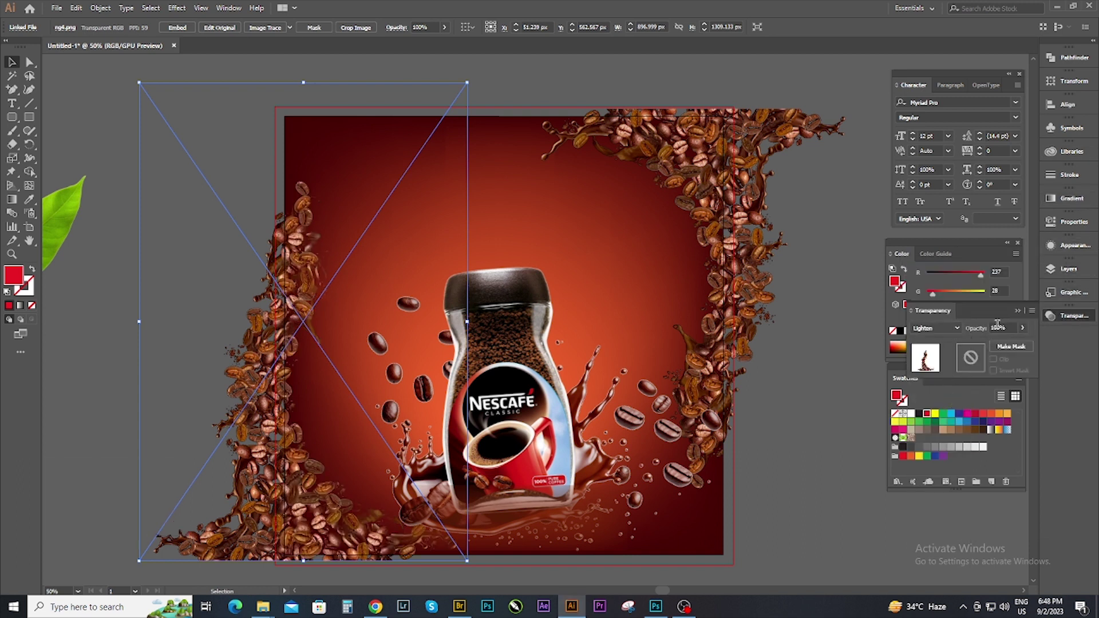
pyautogui.click(1025, 330)
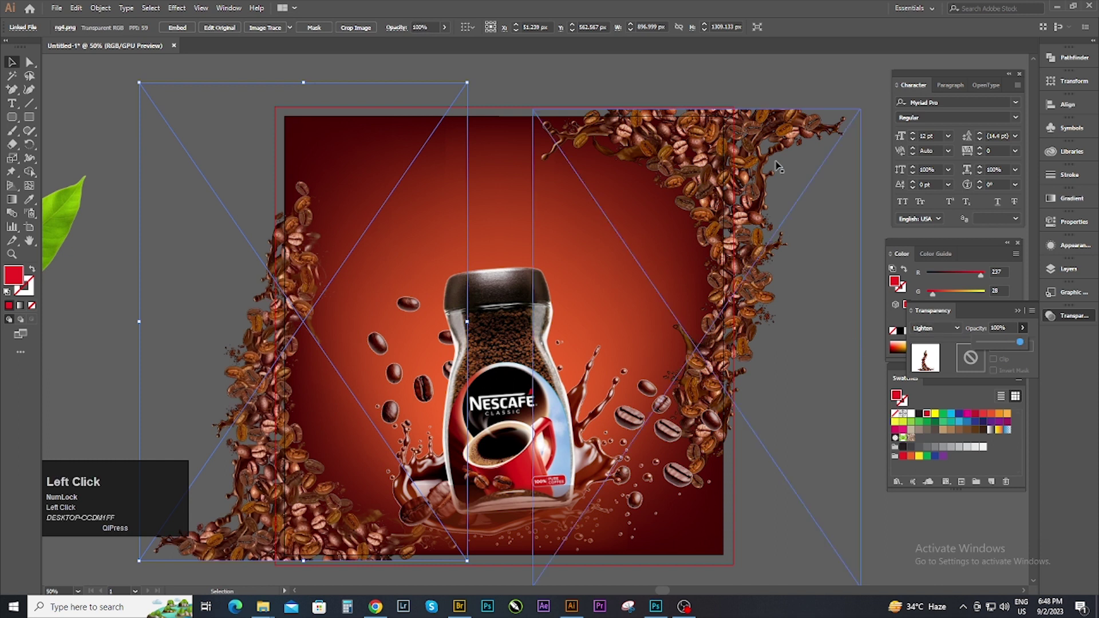
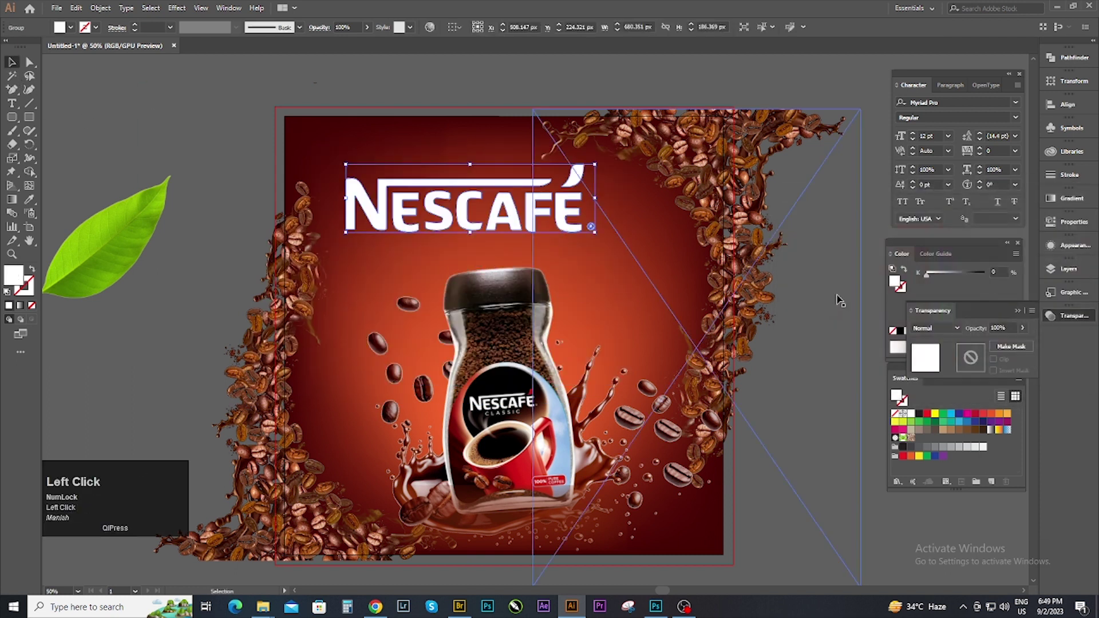
# Expand the traced logo group in Layers and remove its white background shapes
pyautogui.moveTo(1069, 275); pyautogui.dragTo(927, 342)
pyautogui.scroll(-3)
pyautogui.click(493, 190)
pyautogui.scroll(3)
pyautogui.click(926, 305)
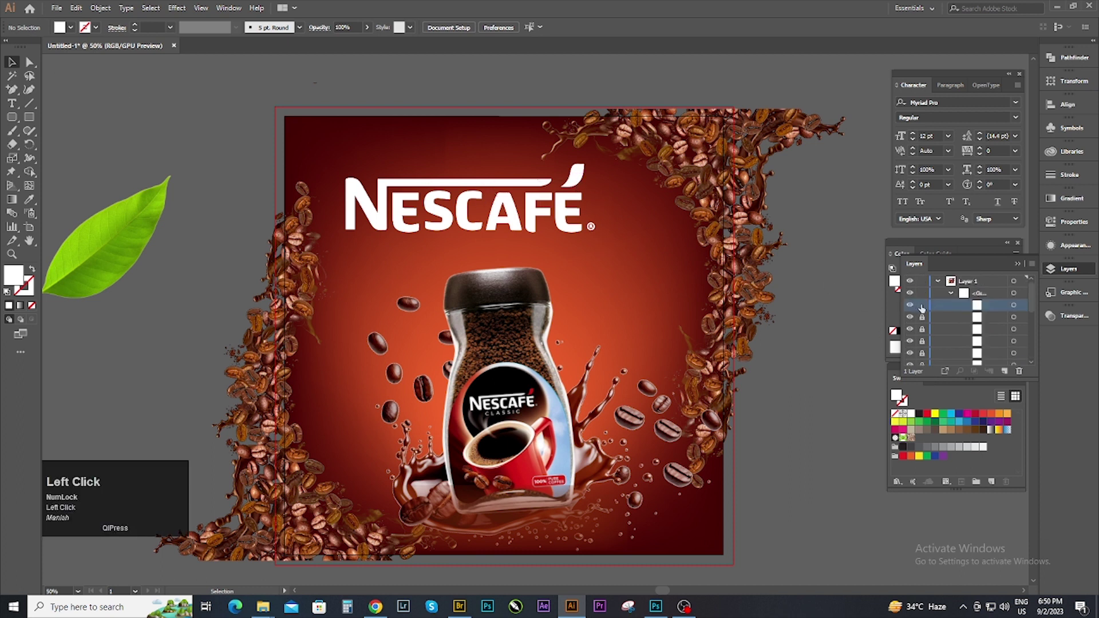
pyautogui.scroll(-3)
pyautogui.scroll(3)
pyautogui.scroll(-3)
pyautogui.scroll(3)
pyautogui.click(928, 328)
pyautogui.scroll(-3)
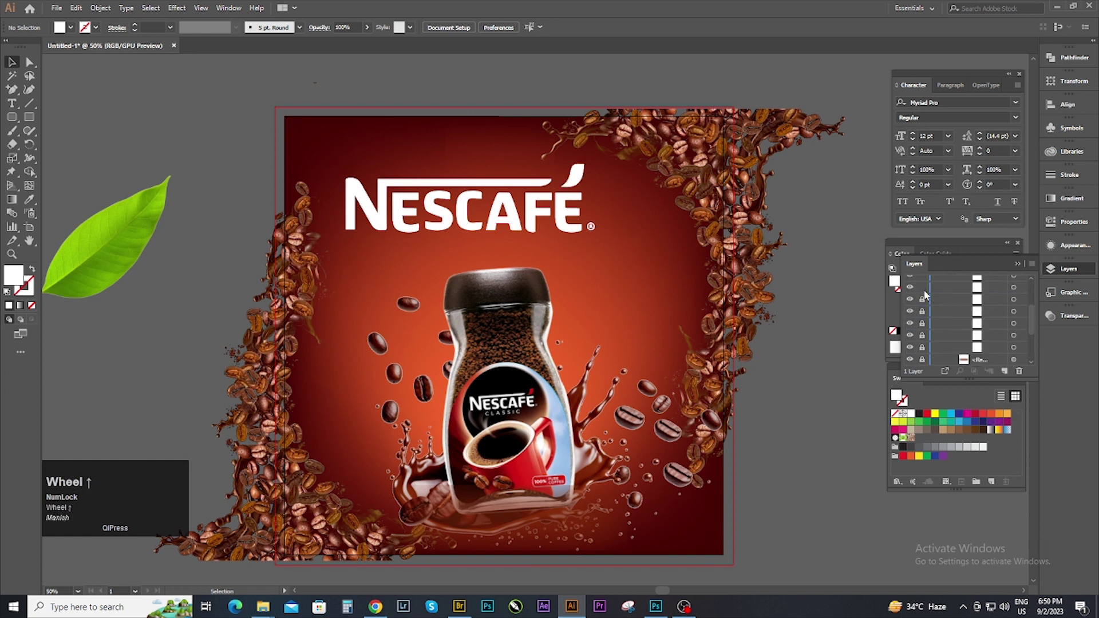
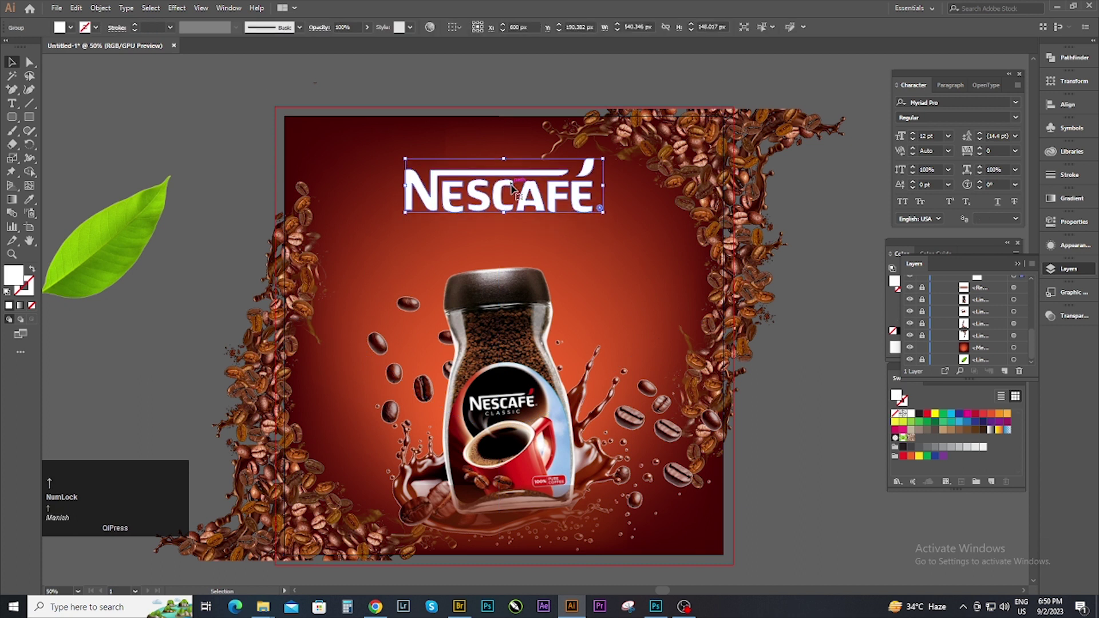
# Leave the resized white wordmark centred above the jar and deselect it
pyautogui.click(210, 118)
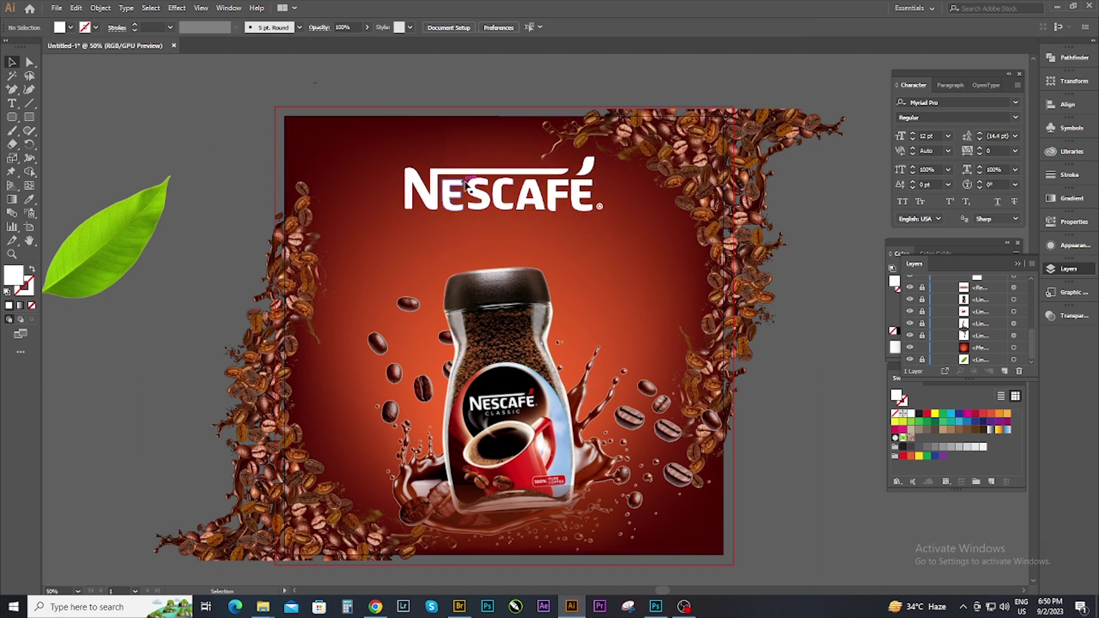
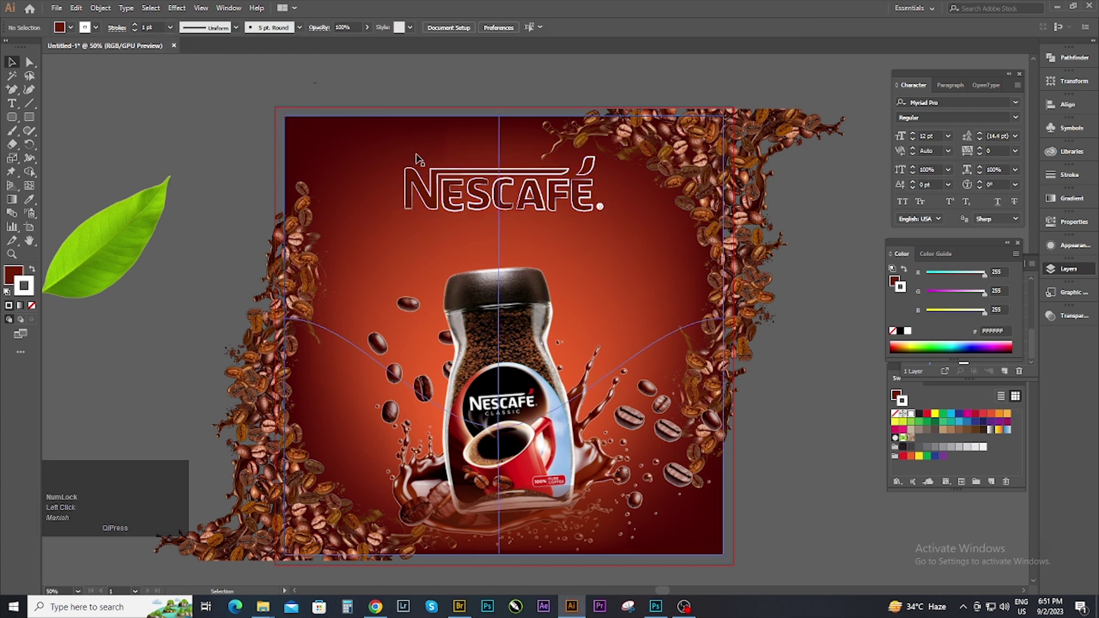
# Give the NESCAFÉ wordmark a thin light stroke so it reads as outlined lettering
pyautogui.click(426, 178)
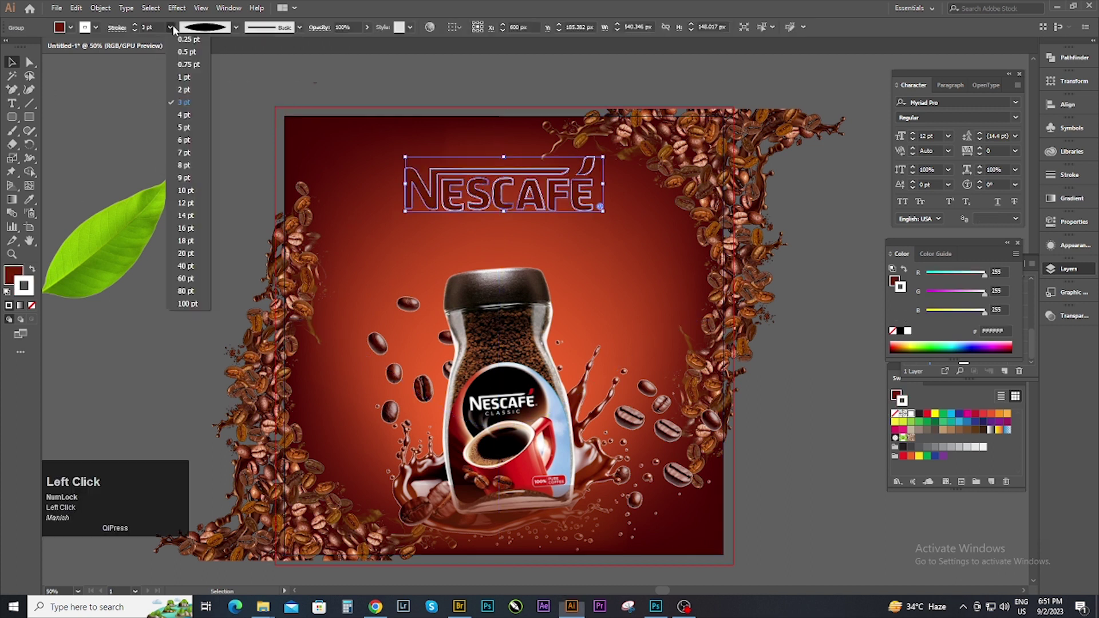
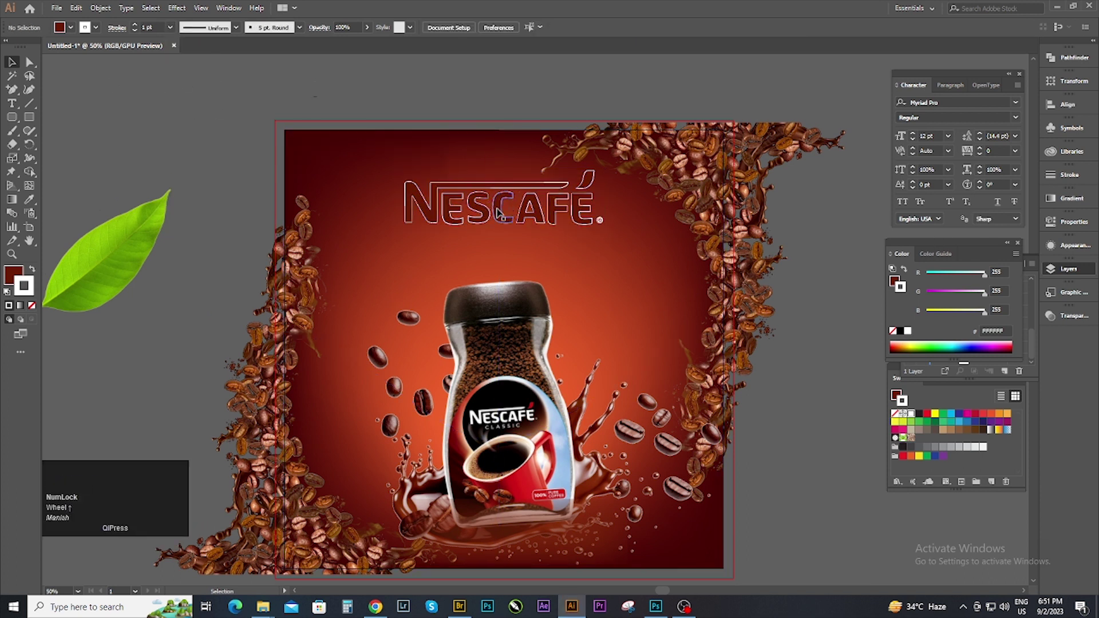
pyautogui.click(493, 190)
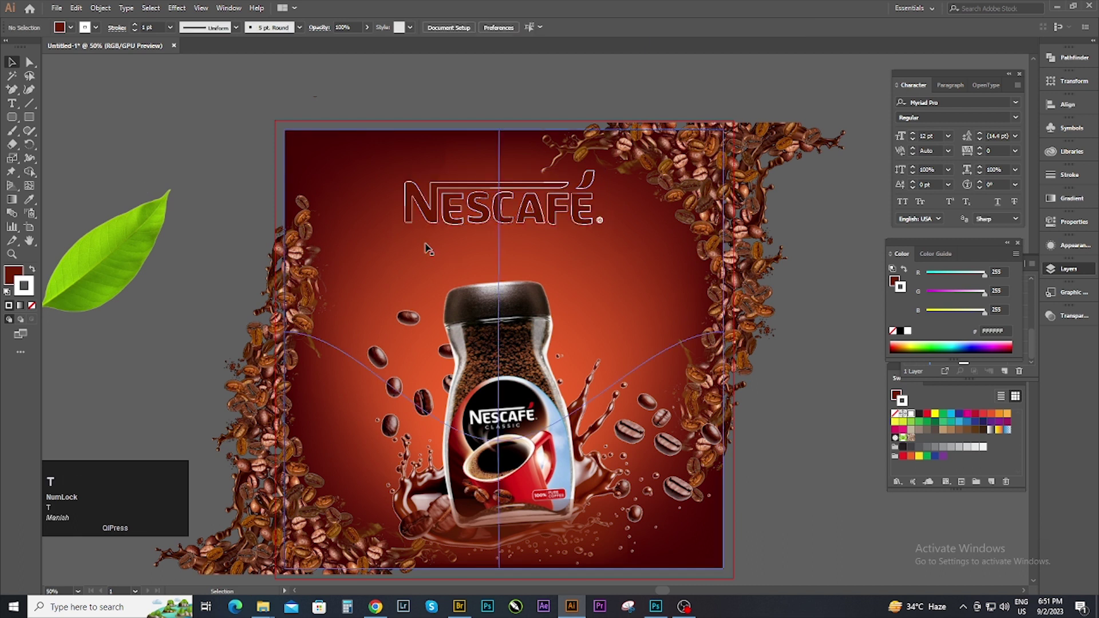
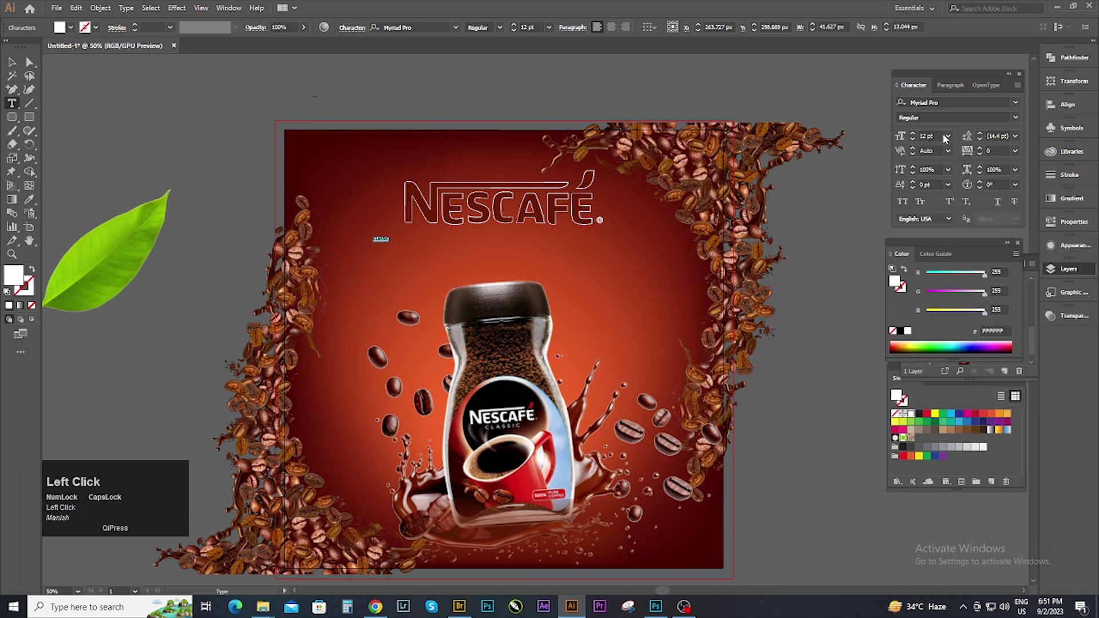
# Set the white CLASSIC text under the logo in the Swis721 Lt BT font
pyautogui.scroll(3)
pyautogui.click(17, 63)
pyautogui.scroll(3)
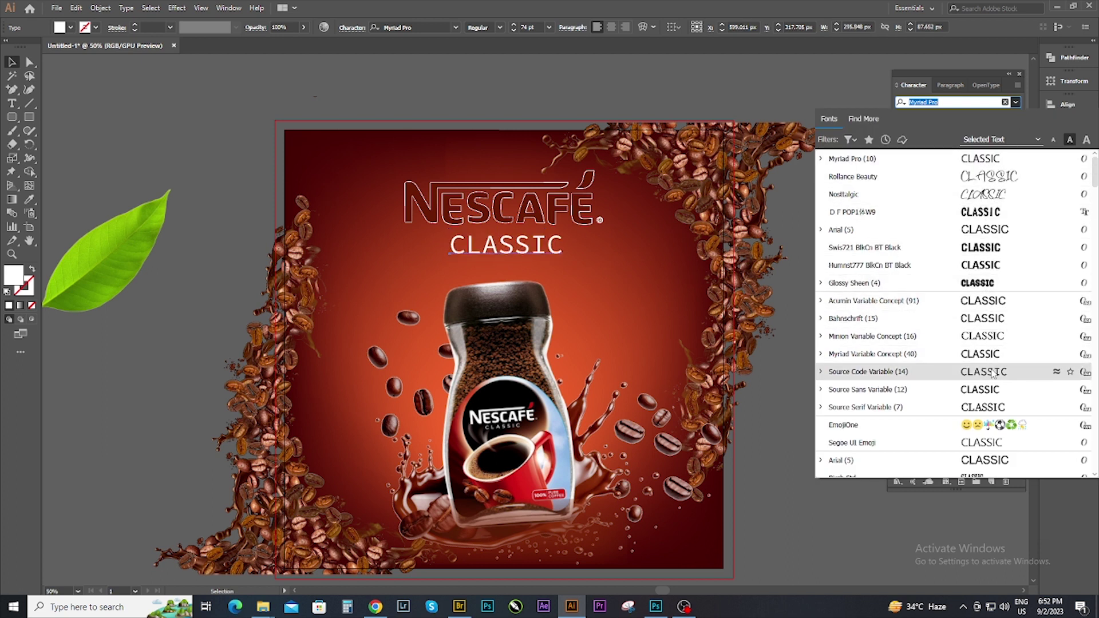
pyautogui.scroll(-3)
pyautogui.scroll(3)
pyautogui.scroll(-3)
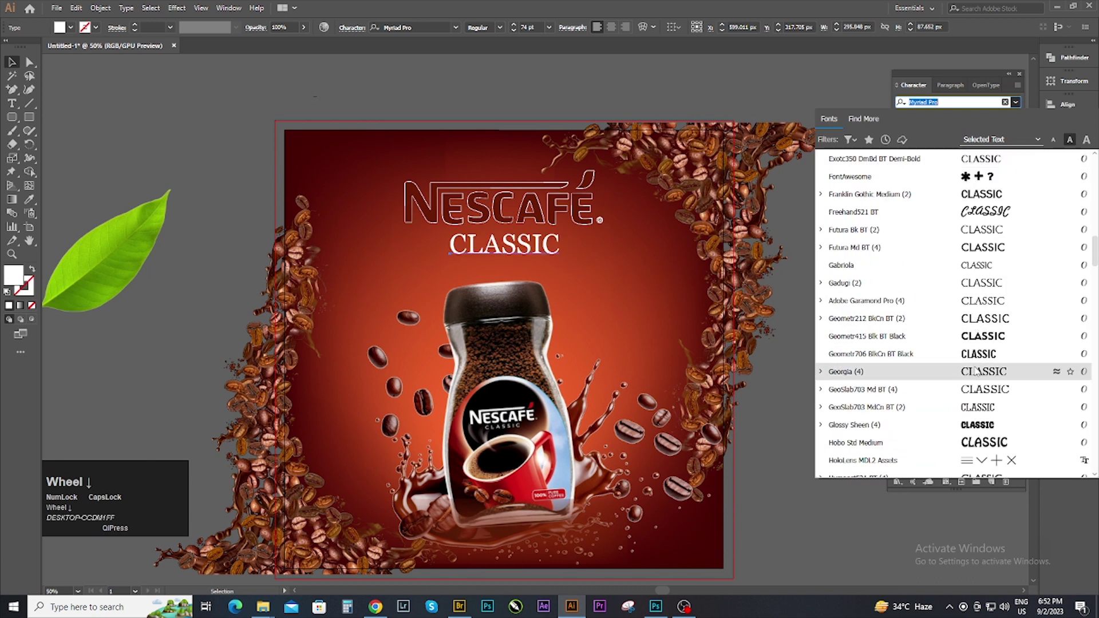
pyautogui.scroll(-3)
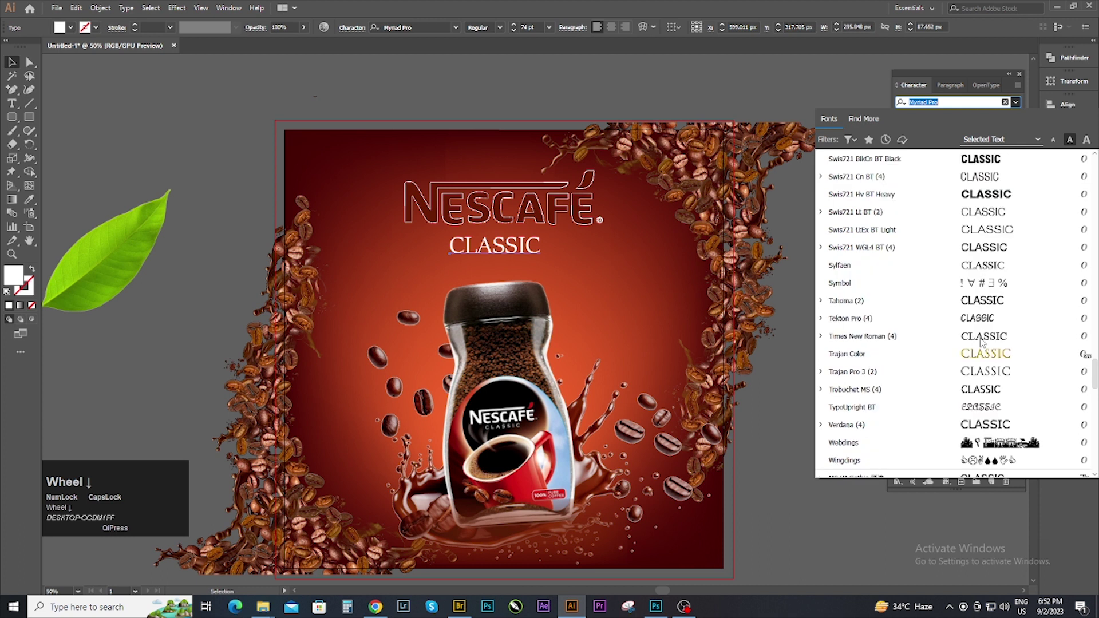
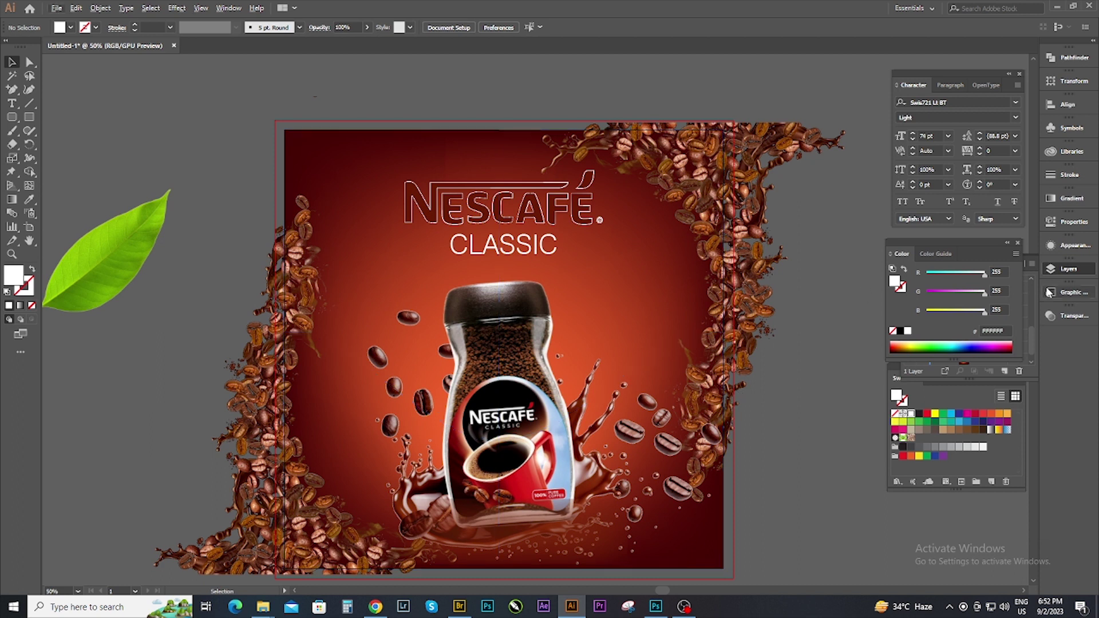
# Select the jar image via Layers and pick its smaller copied jar
pyautogui.click(1074, 270)
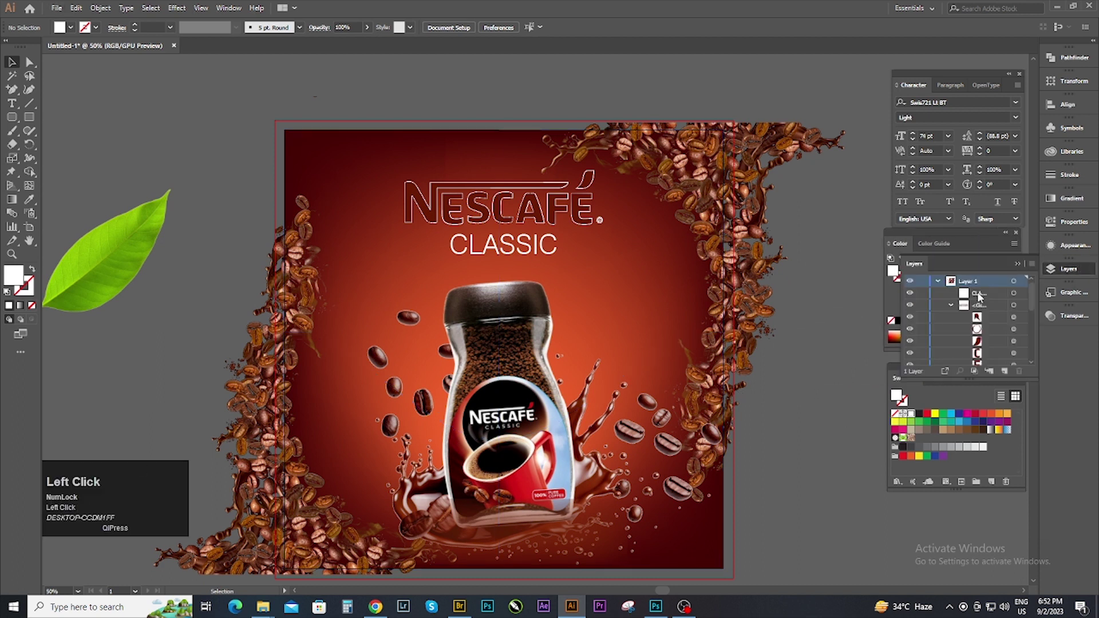
pyautogui.scroll(-3)
pyautogui.click(931, 349)
pyautogui.scroll(3)
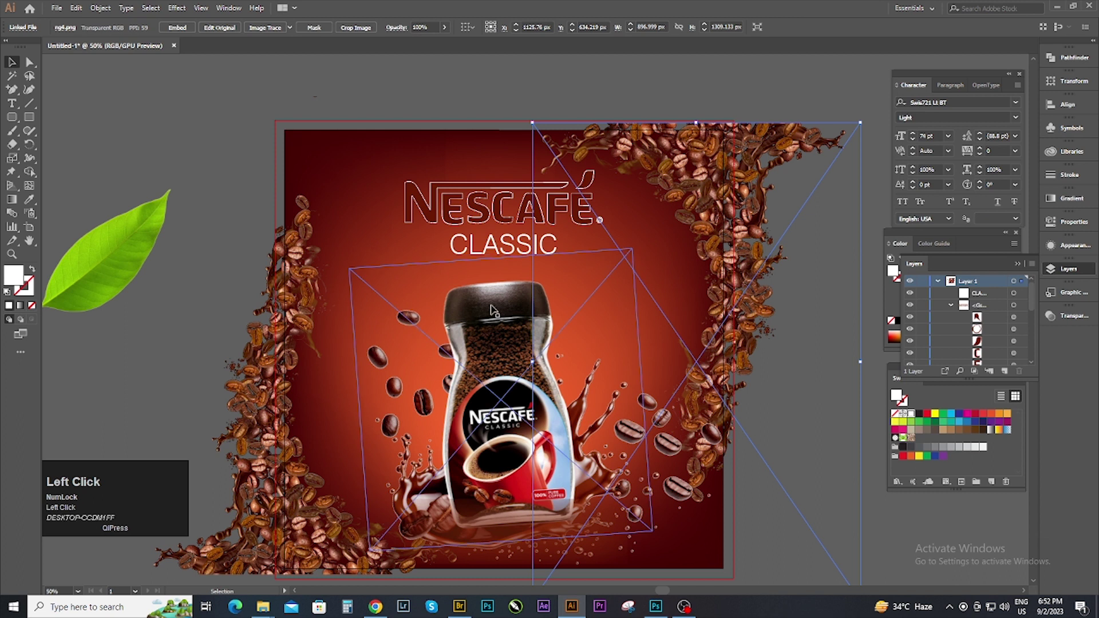
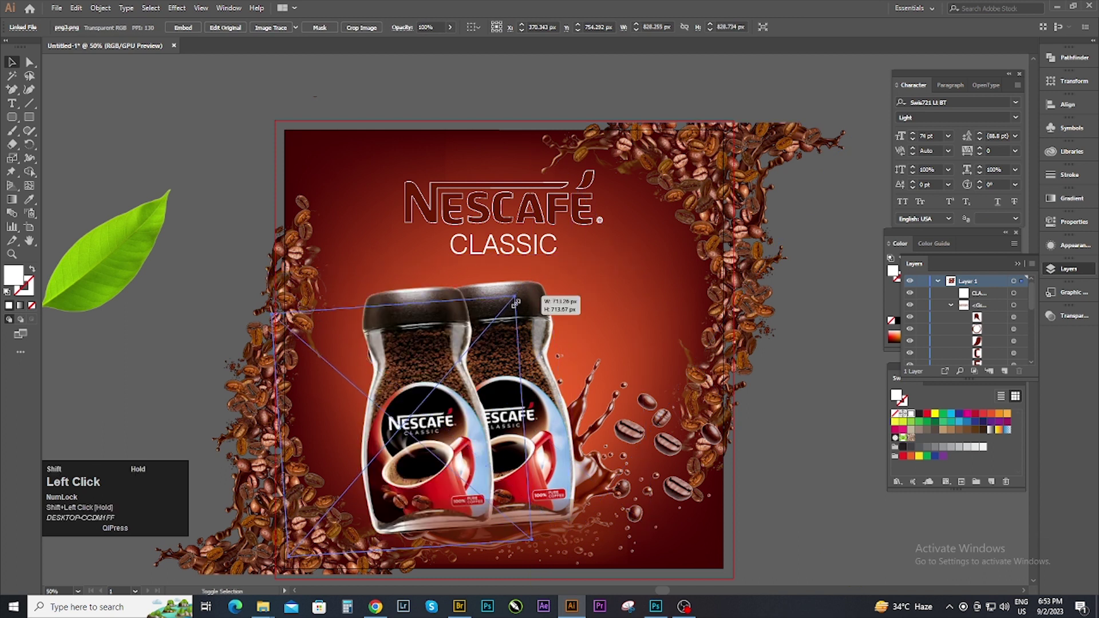
pyautogui.press('ctrl+z')
pyautogui.click(356, 390)
# Send the small jar behind the main jar and splash, then select the green leaf beside the poster
pyautogui.press('Right')
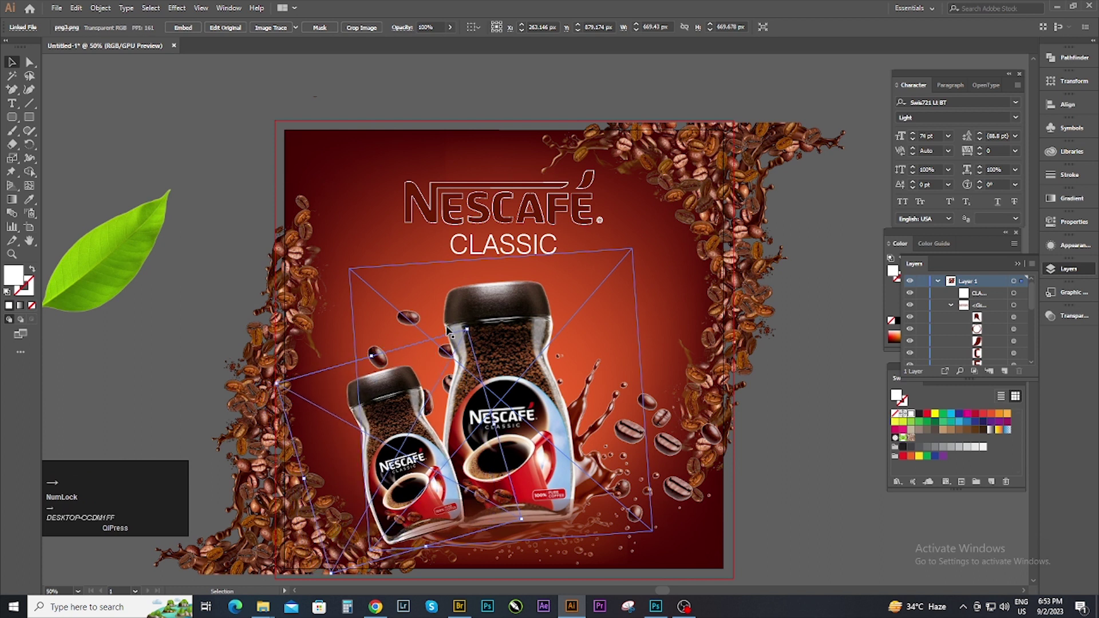
pyautogui.press('Up')
pyautogui.press('ctrl+[')
pyautogui.press('ctrl+]')
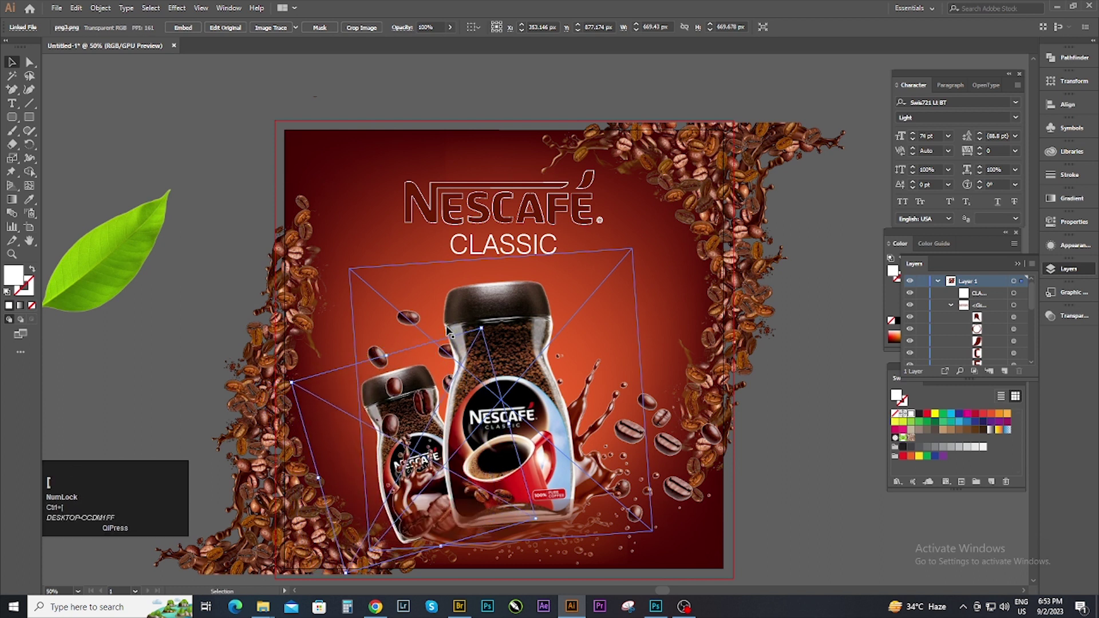
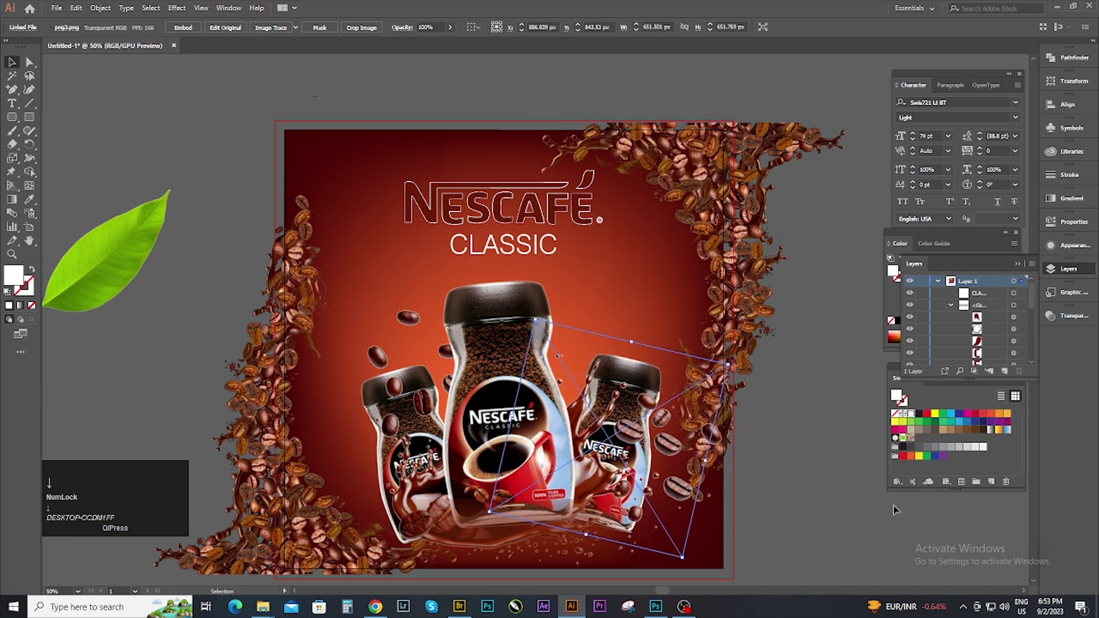
pyautogui.click(798, 480)
pyautogui.scroll(-3)
# Set the green leaf over the left jar and soften it with a Smart Blur
pyautogui.scroll(3)
pyautogui.click(129, 211)
pyautogui.press('ctrl+]')
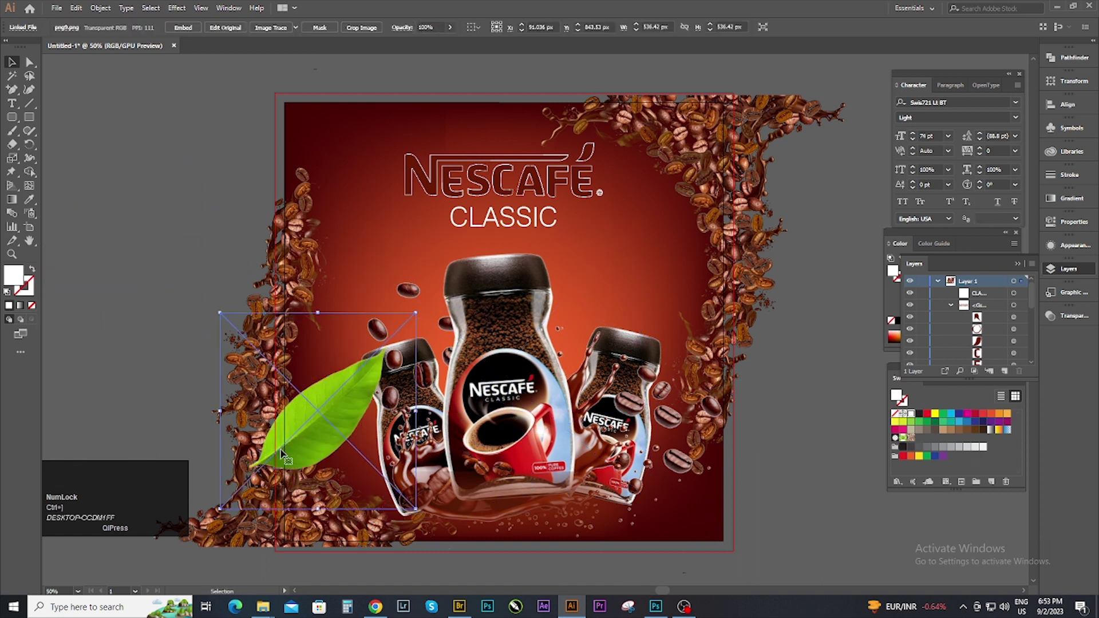
pyautogui.click(280, 453)
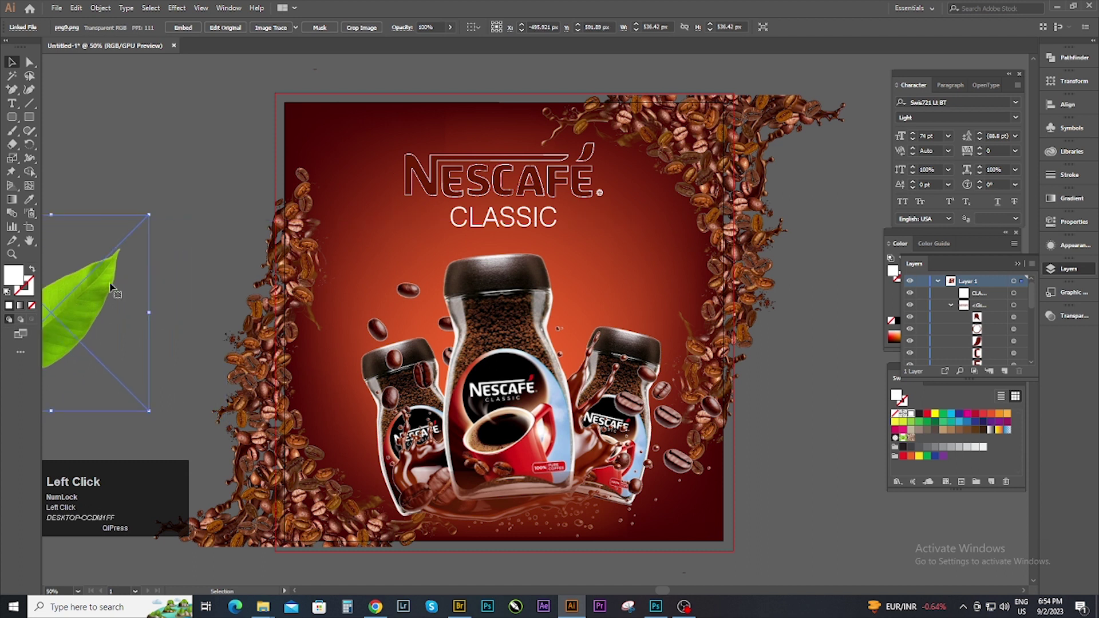
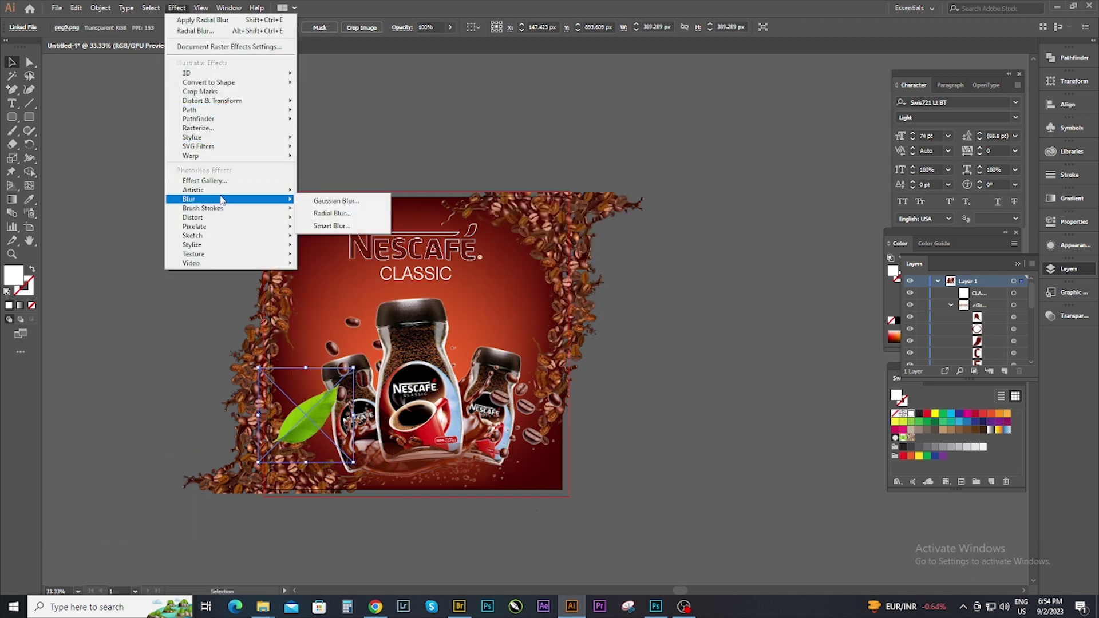
pyautogui.click(320, 225)
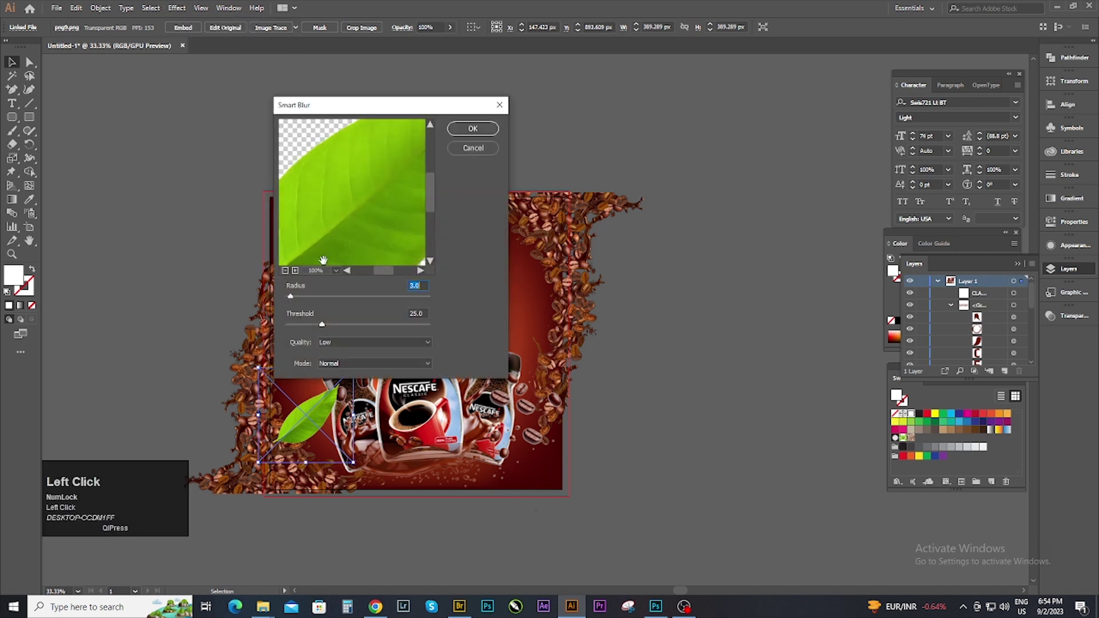
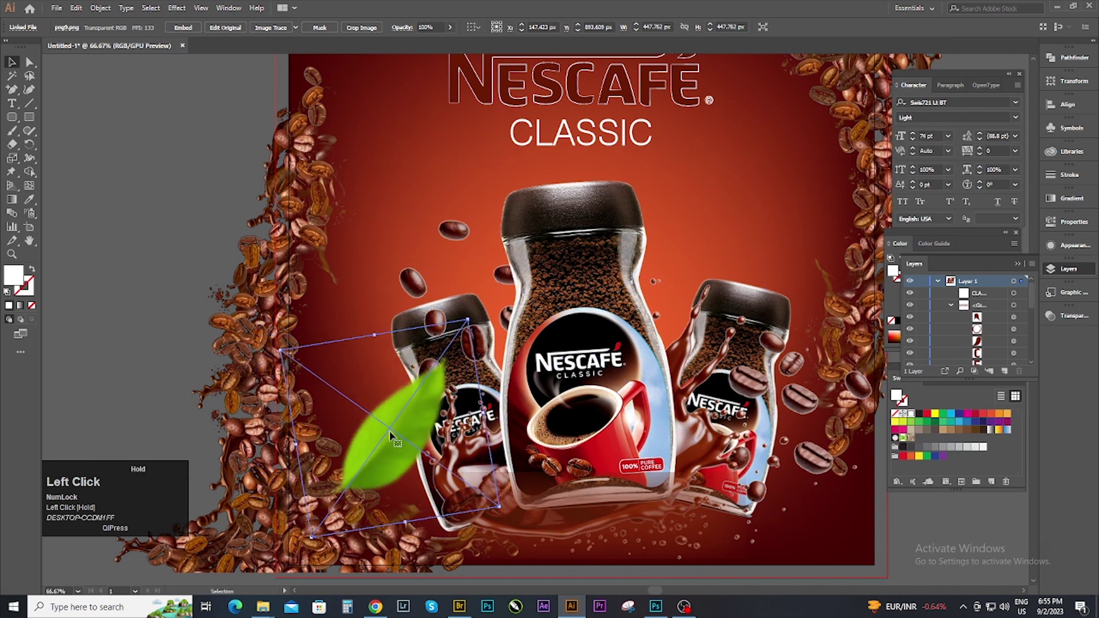
# Move the copied leaf next to the right small jar to echo the left one
pyautogui.moveTo(395, 432); pyautogui.dragTo(669, 176)
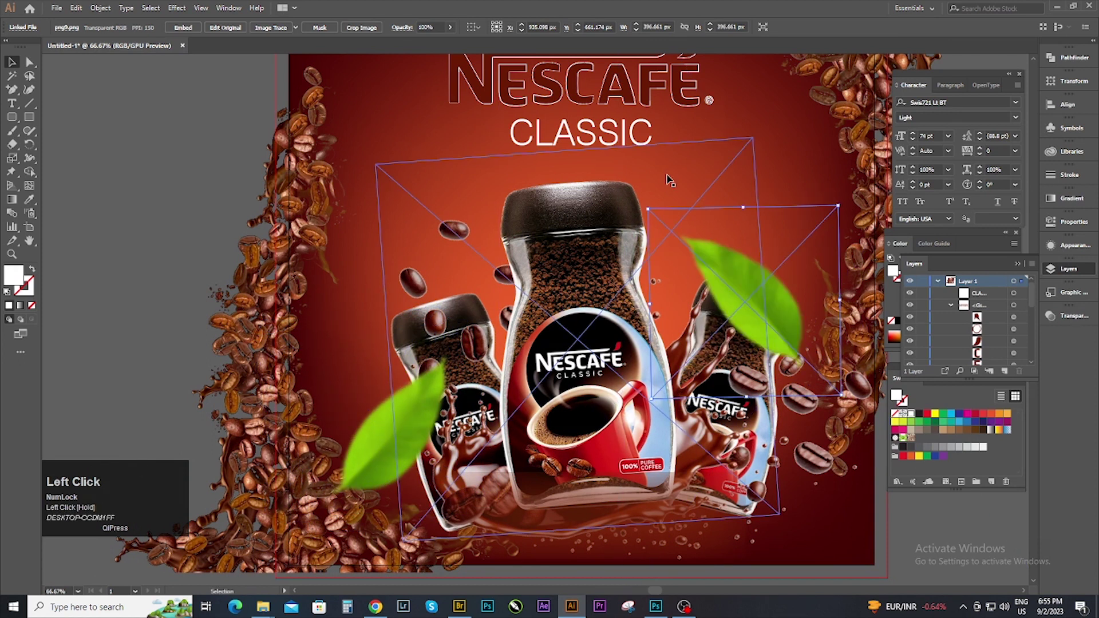
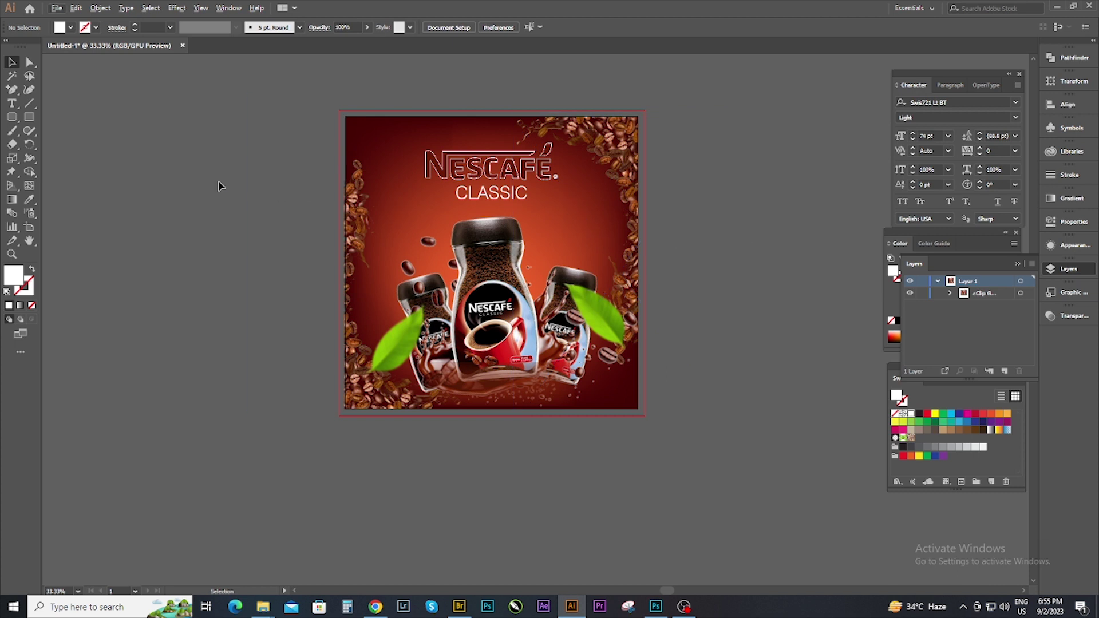
pyautogui.click(36, 117)
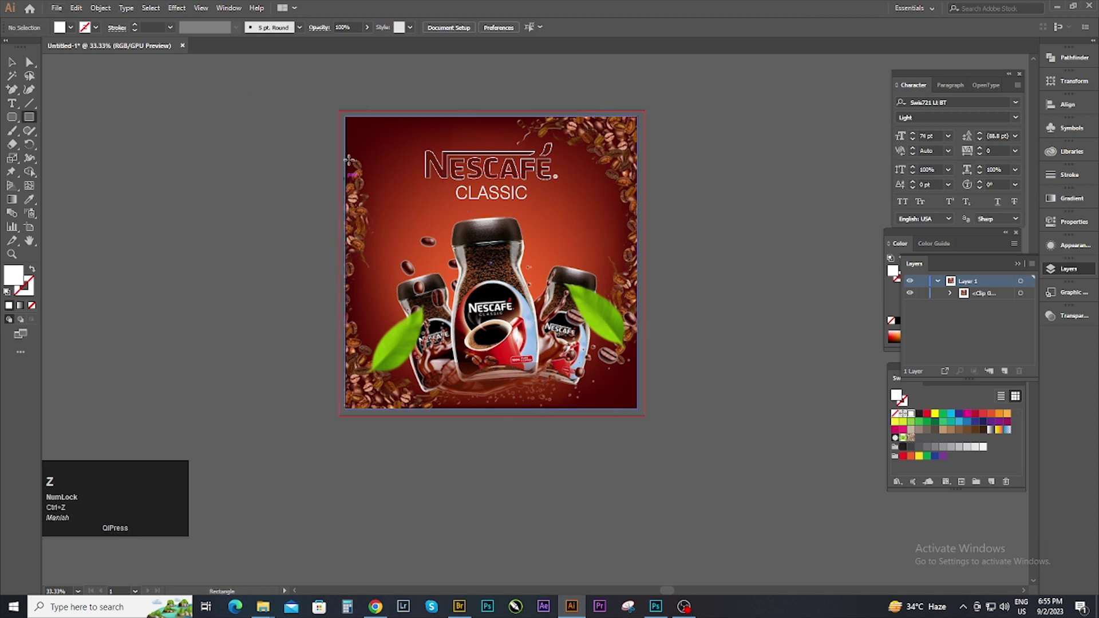